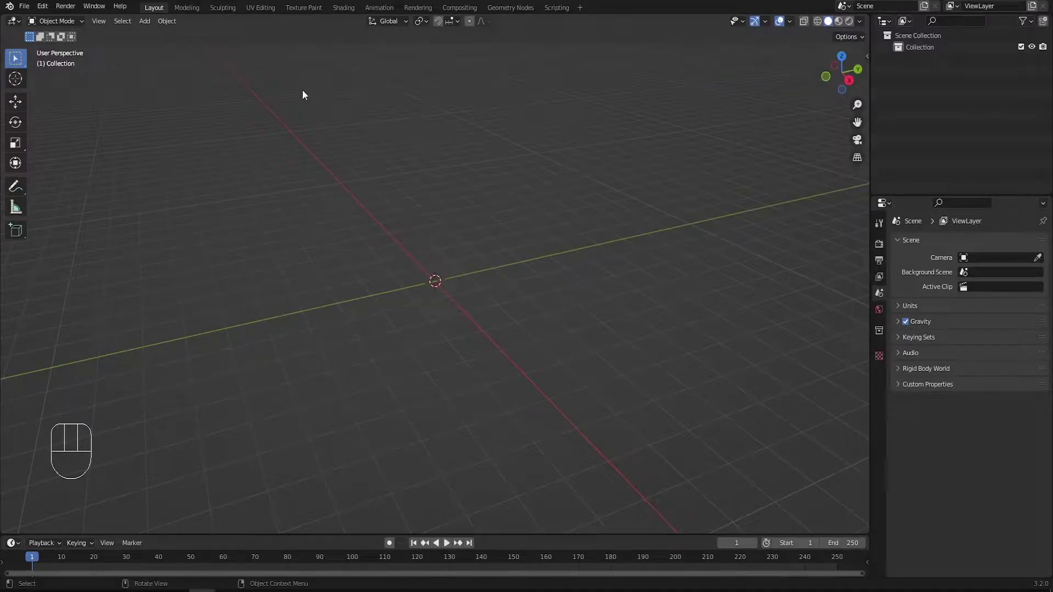
Import the Character Base Mesh OBJ into the scene and select it as the active object
drag(28, 11, 525, 304)
drag(409, 320, 412, 172)
key(n)
click(412, 172)
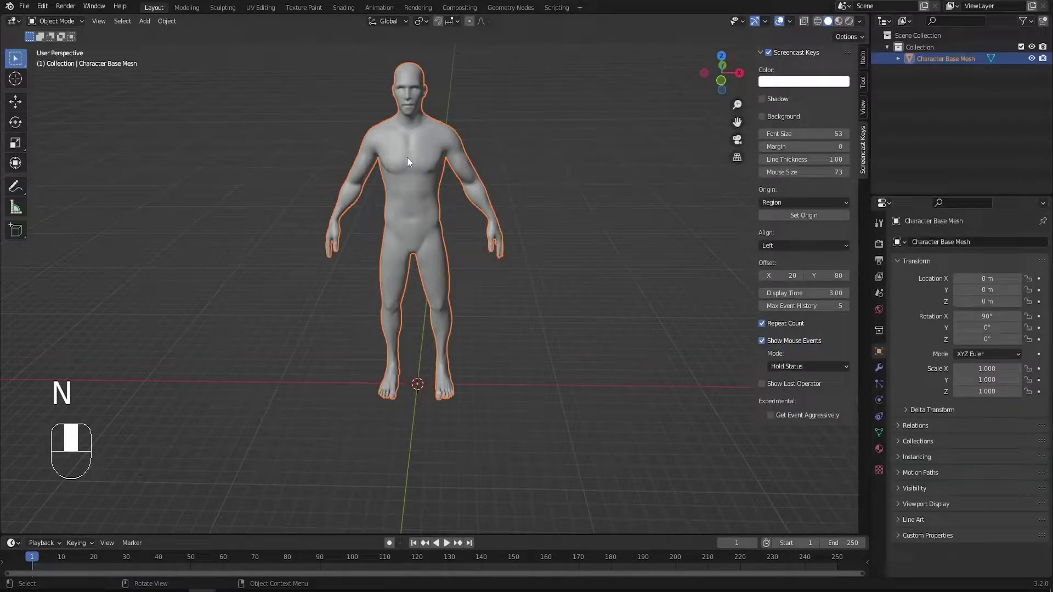
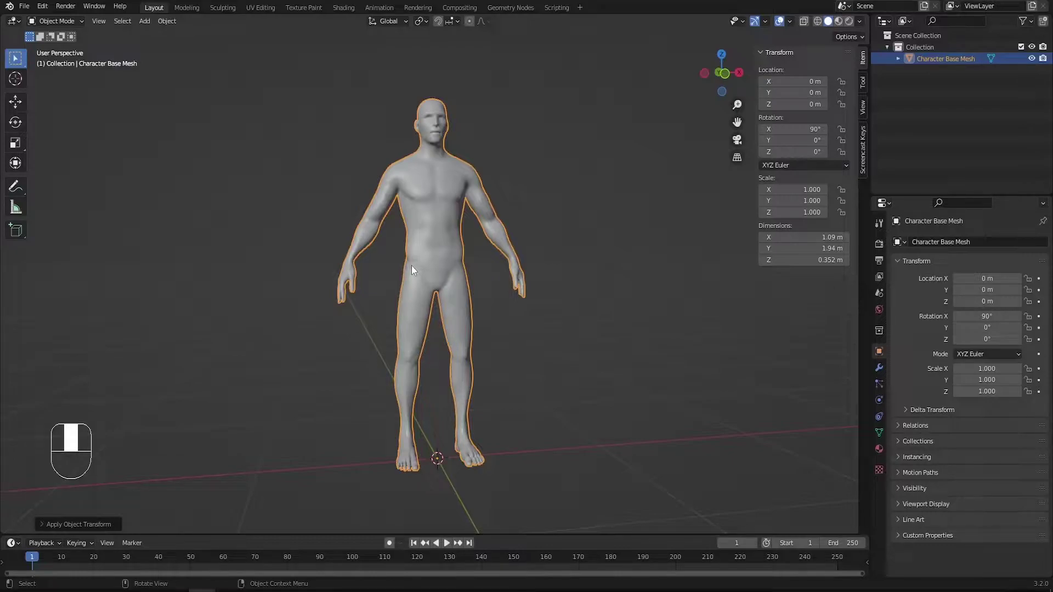
View the character straight from the front with Numpad 1
key(KP_1)
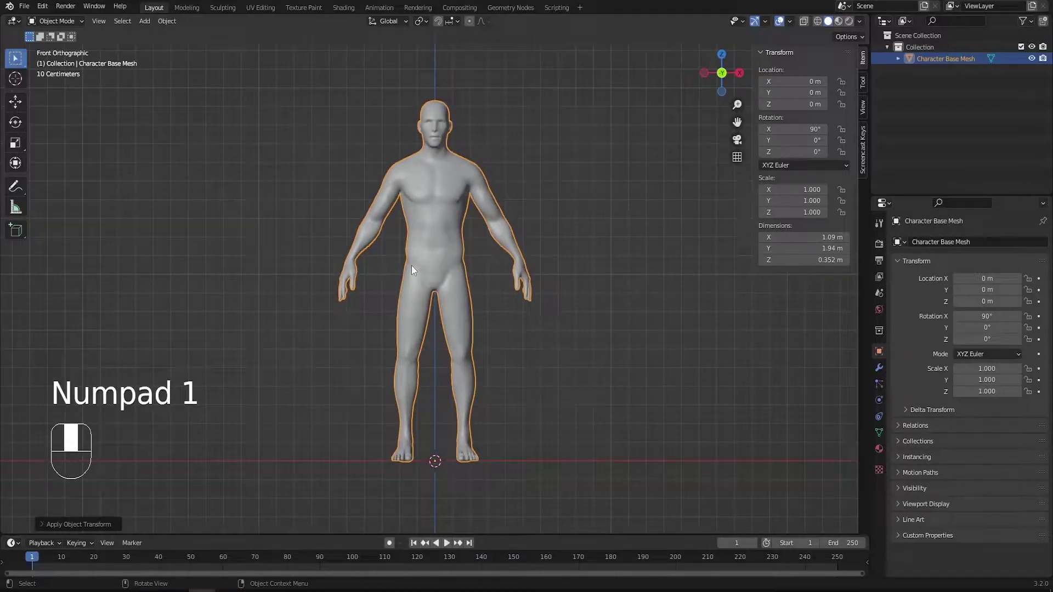
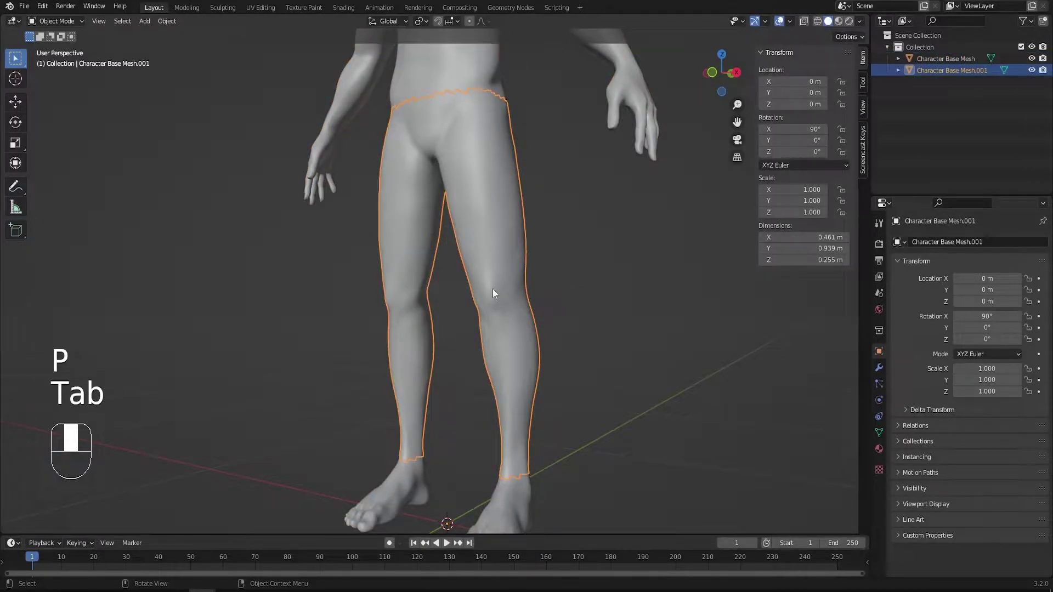
Hide the original body, select the separated legs piece and start renaming it to 'Jeans'
click(485, 122)
key(h)
click(488, 231)
key(F2)
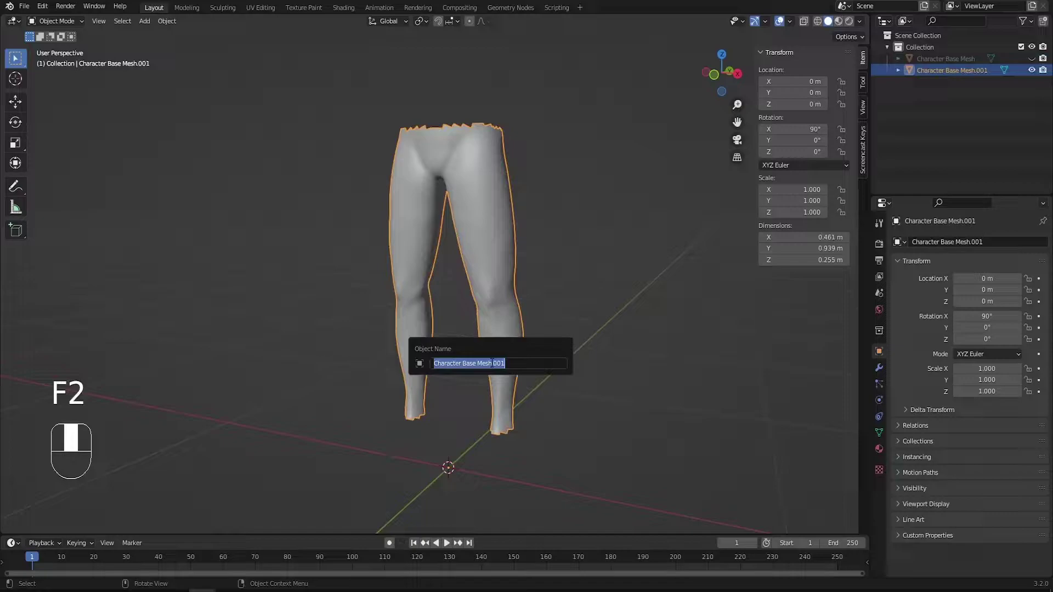
key(BackSpace)
Finish the rename, leave Edit Mode and show the jeans with the Pants-Texture denim applied
key(BackSpace)
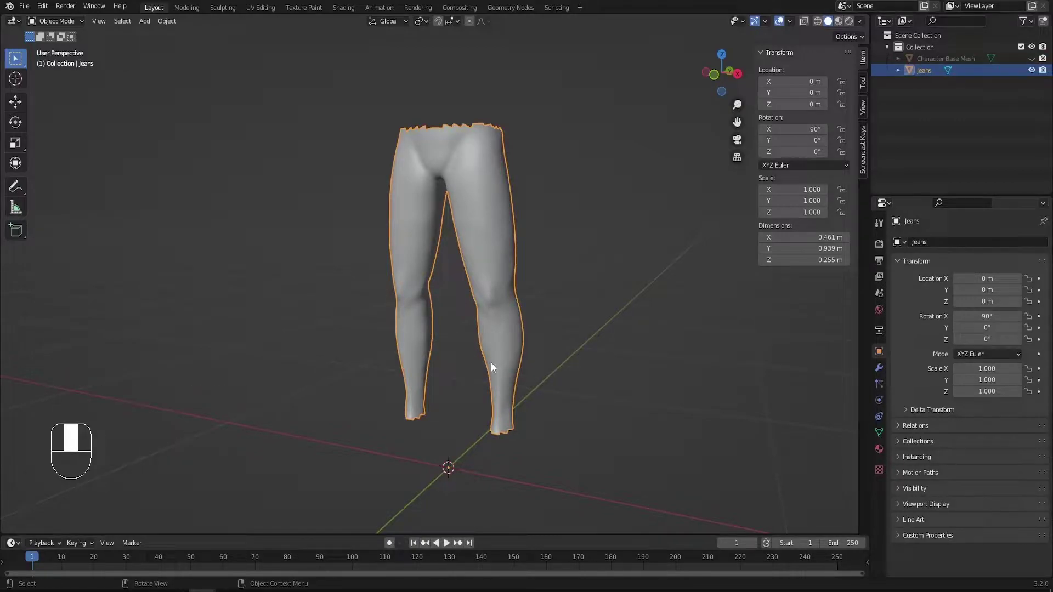
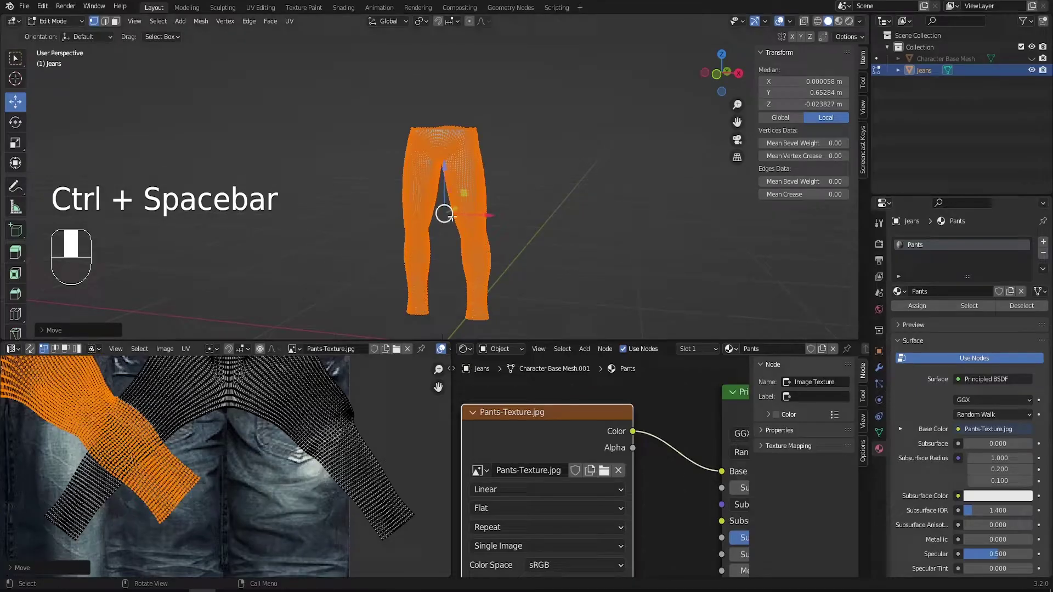
key(Tab)
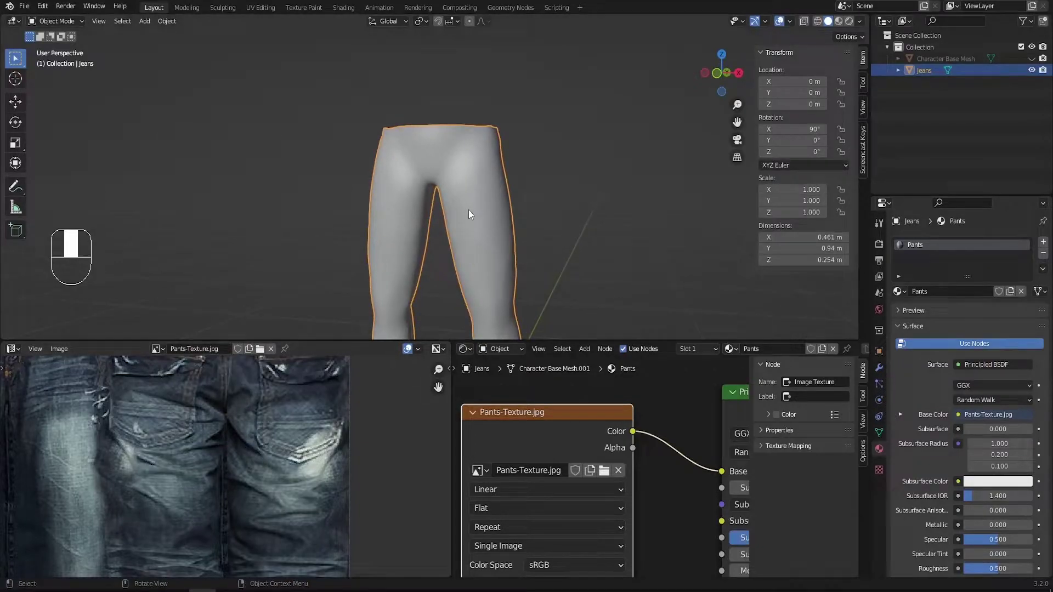
key(z)
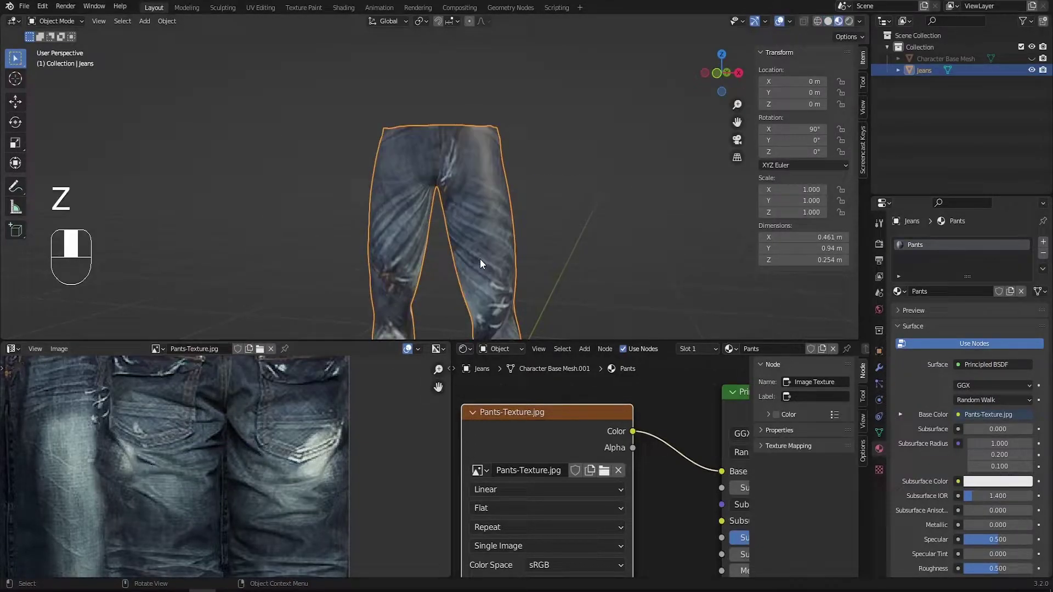
Enter Edit Mode on the jeans and select the whole mesh for UV reshaping
drag(456, 207, 180, 450)
key(Tab)
key(a)
key(a)
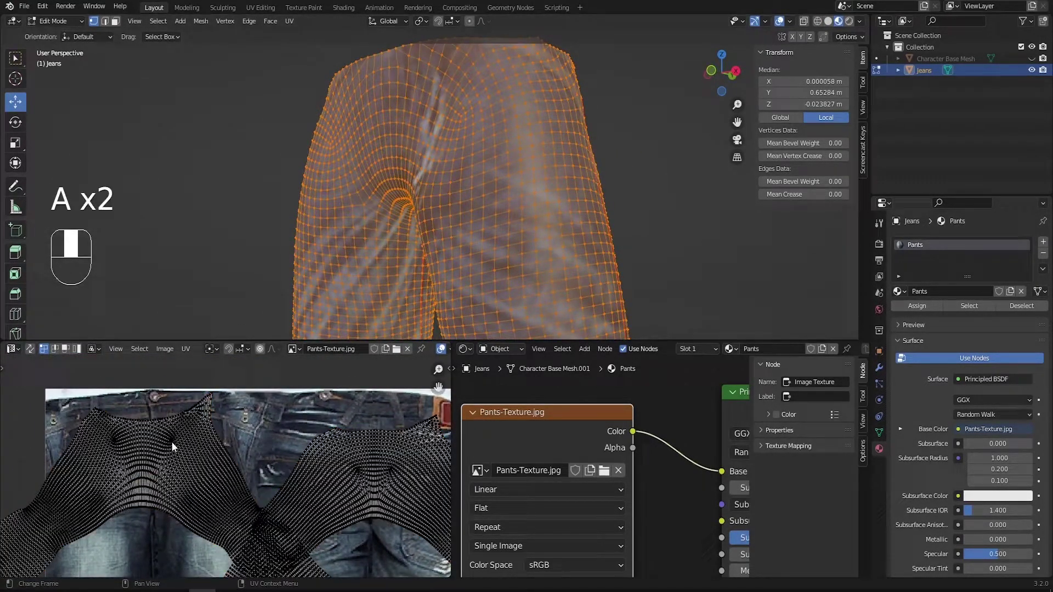
middle_click(175, 449)
key(l)
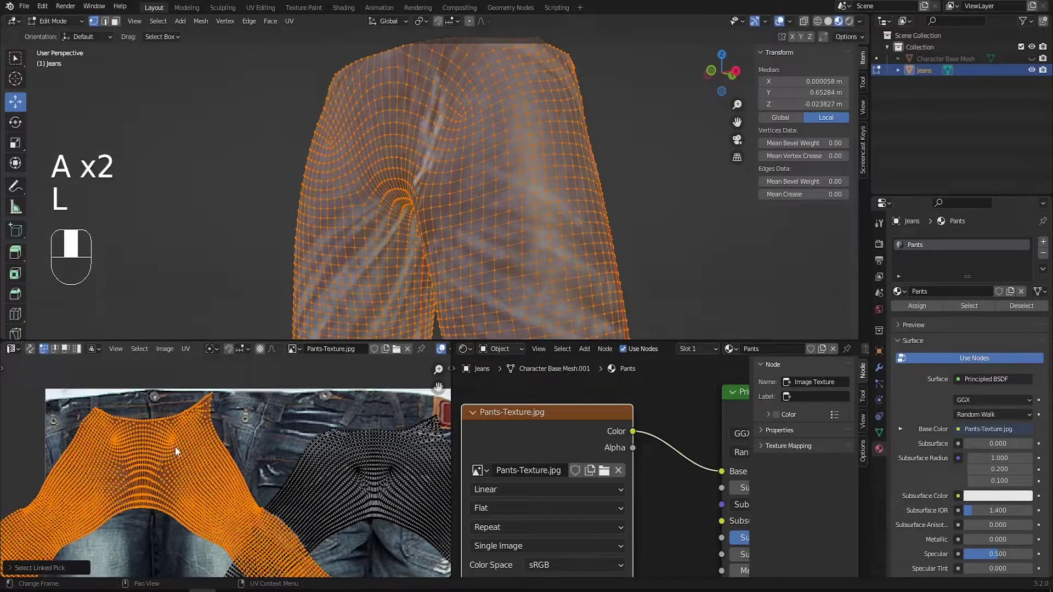
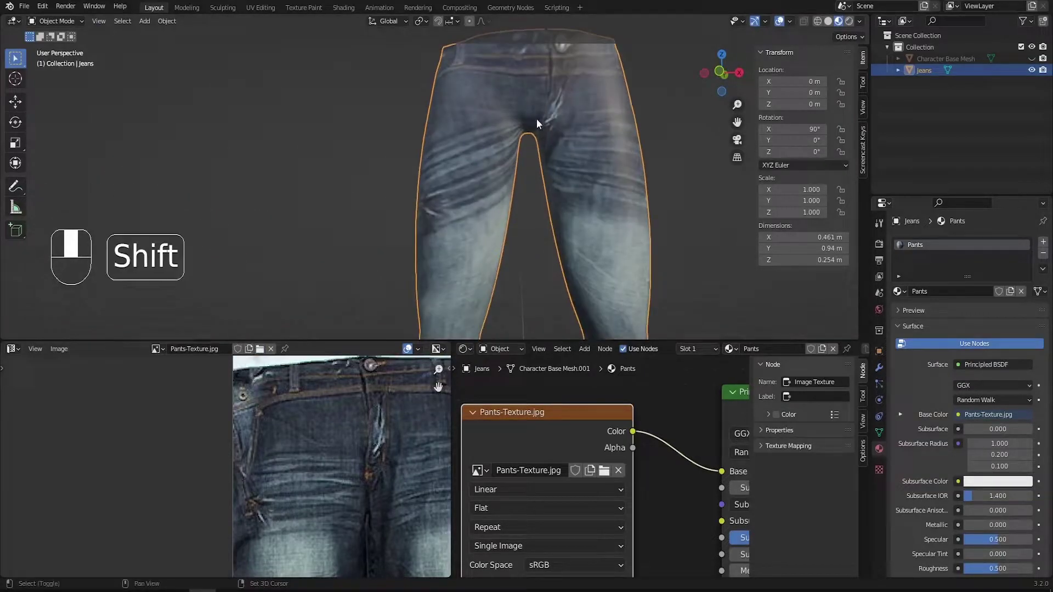
Leave Edit Mode and warp the upper-leg UVs to shift the denim wrinkles across the hips
key(Tab)
click(370, 440)
drag(370, 440, 412, 458)
key(g)
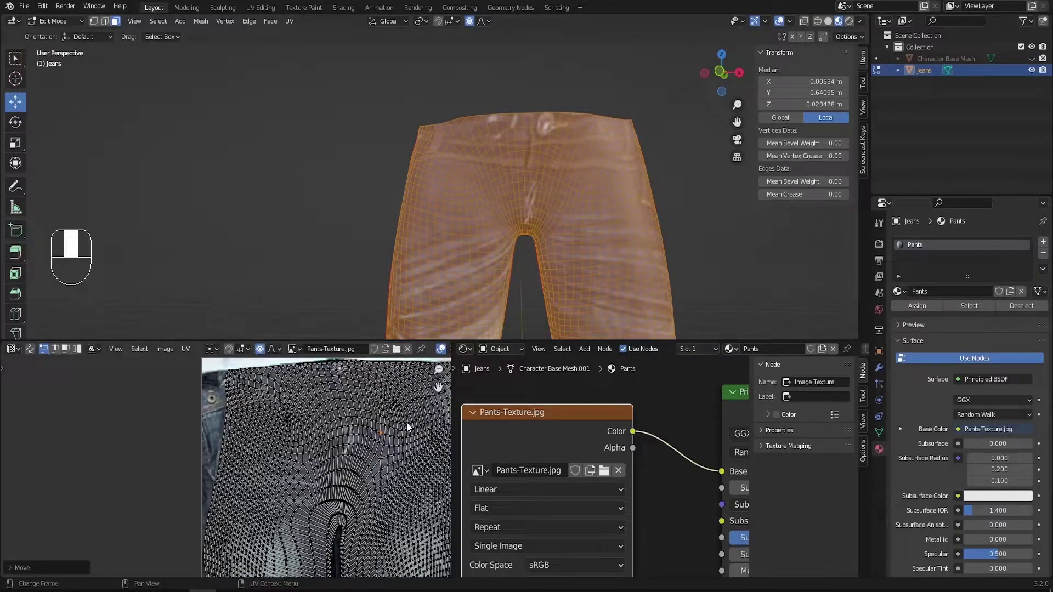
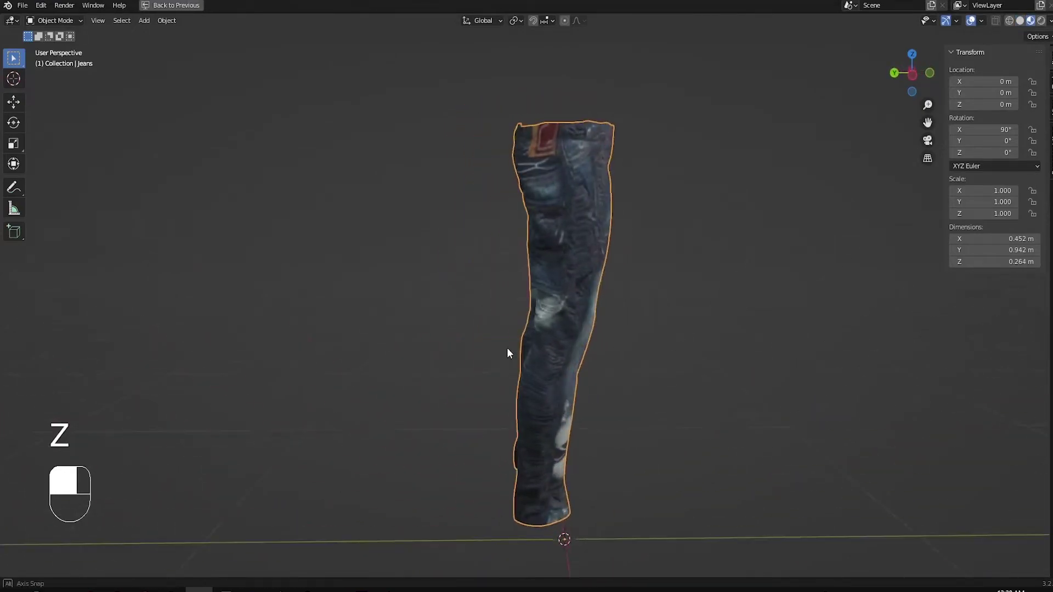
Restore the full layout, set the render engine to Cycles and switch the viewport to Rendered shading
key(ctrl+space)
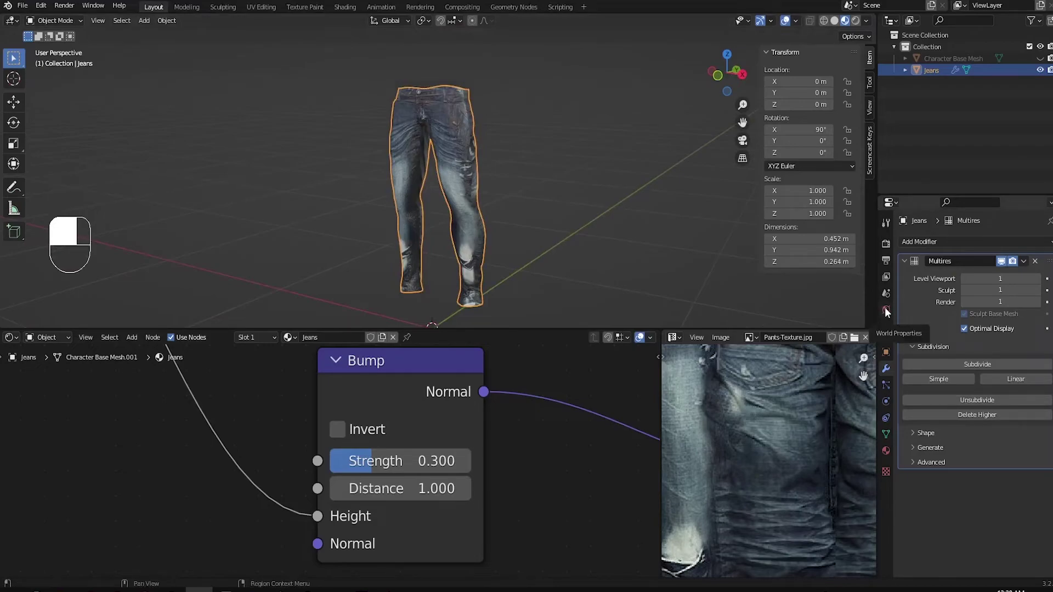
drag(890, 310, 966, 324)
drag(967, 325, 892, 246)
drag(892, 246, 987, 246)
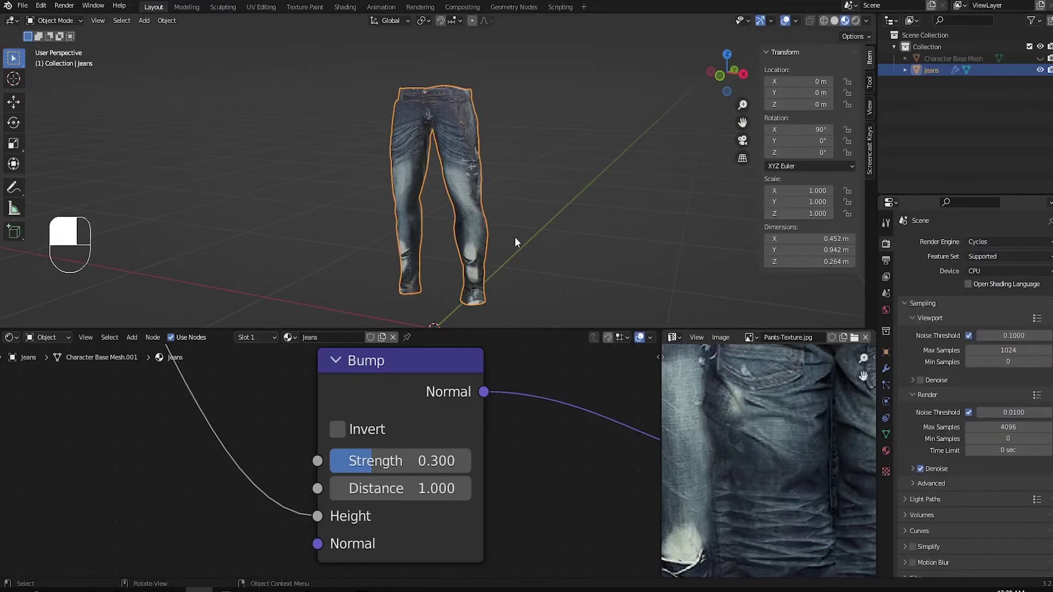
key(z)
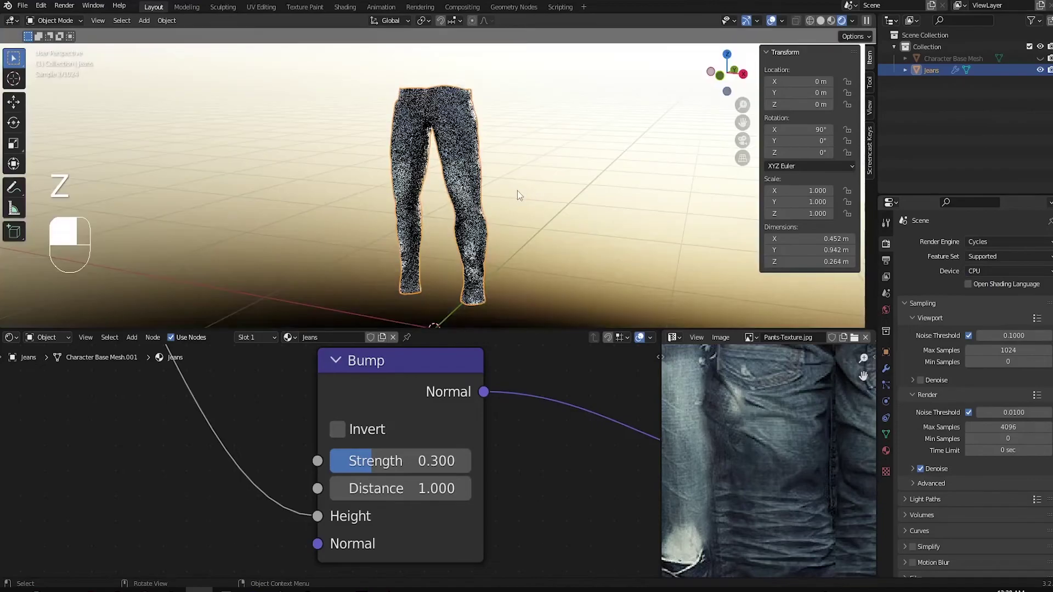